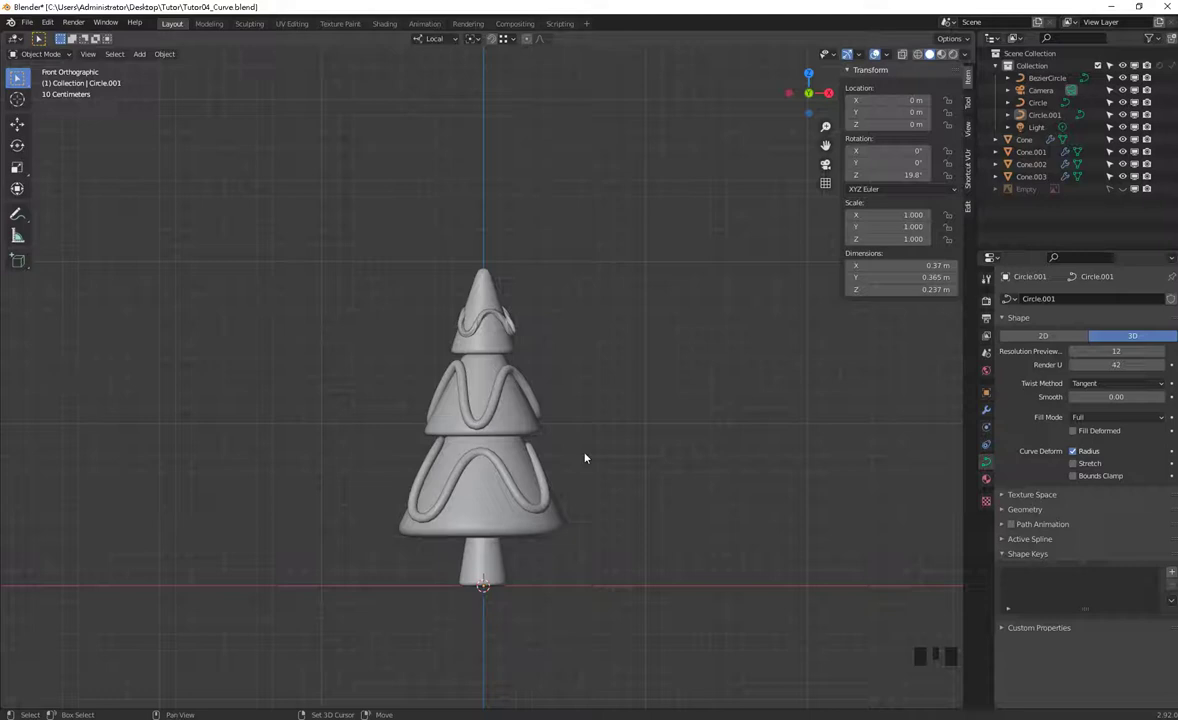
- Browse the Shift+A add menu's curve and mesh options, then close it without adding anything
{"action": "left_click_drag", "start_coordinate": [586, 473], "coordinate": [586, 474]}
{"action": "key", "text": "shift+a"}
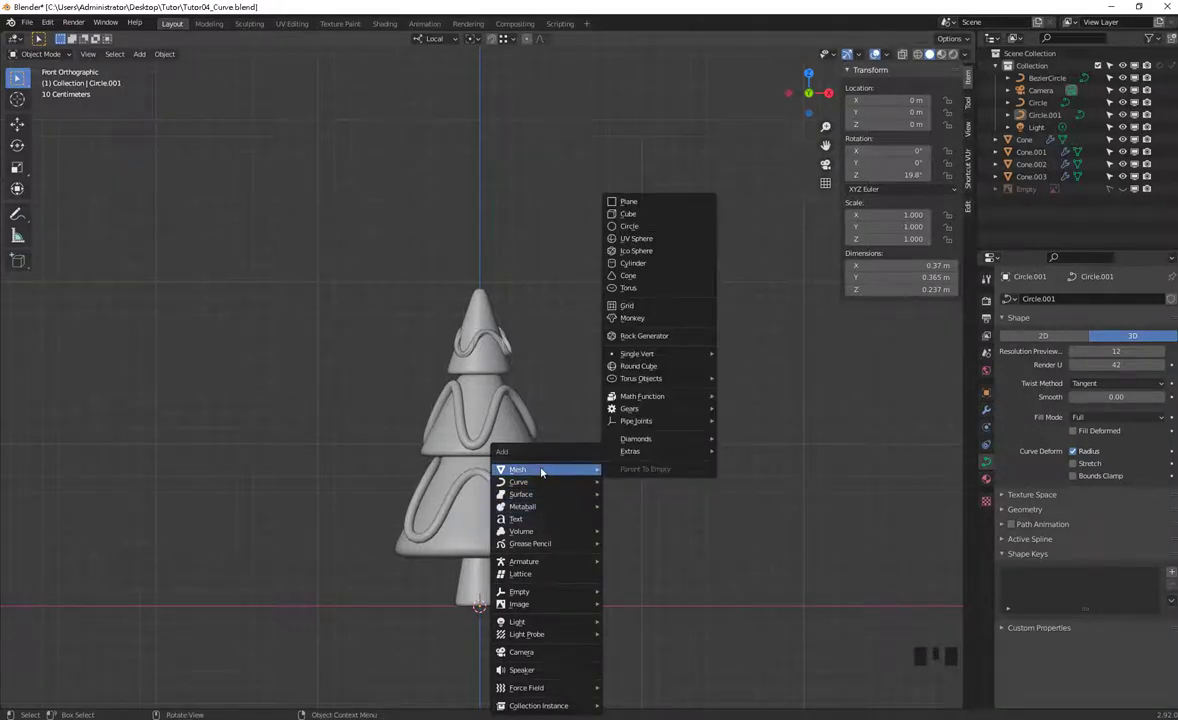
{"action": "left_click", "coordinate": [812, 526]}
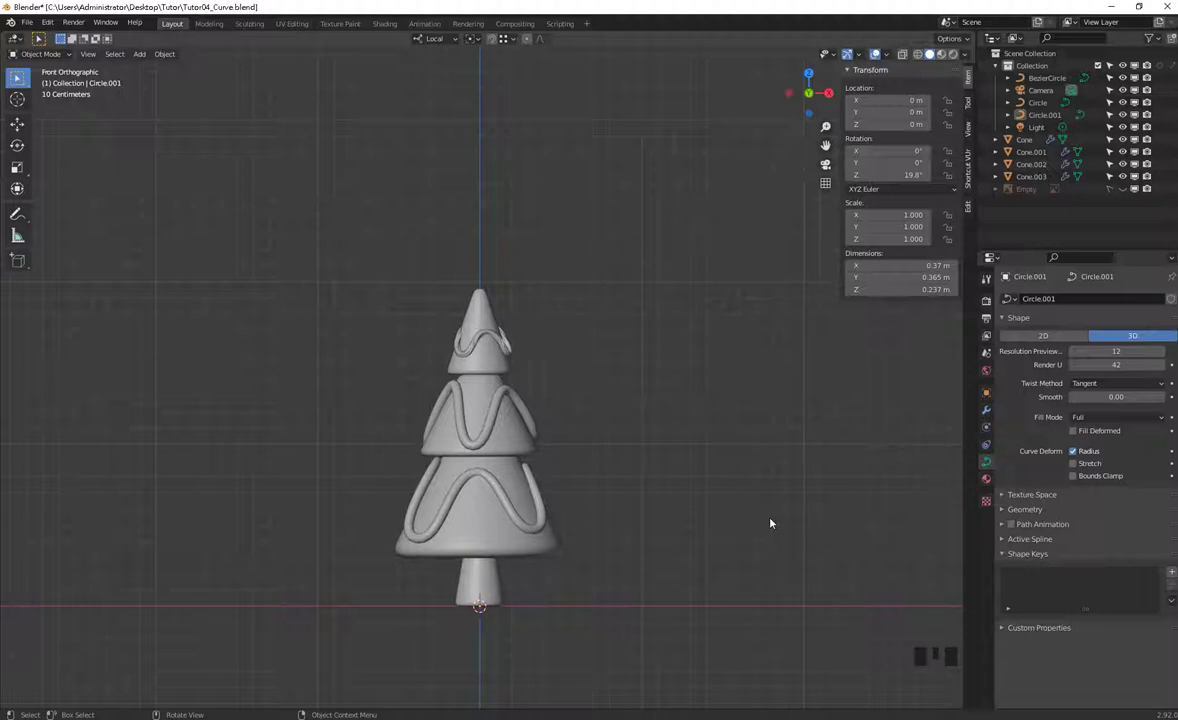
- Enable the Add Mesh: Extra Objects add-on and reach the Mesh > Extras add list
{"action": "left_click_drag", "start_coordinate": [56, 19], "coordinate": [36, 176]}
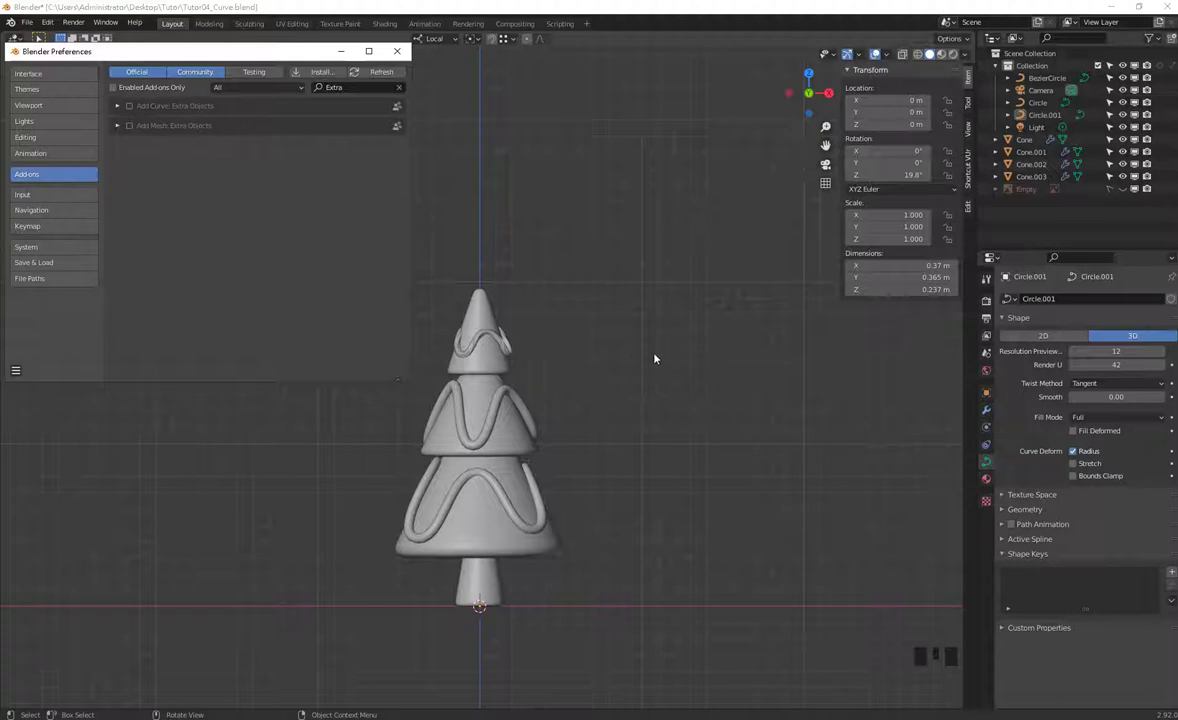
{"action": "left_click", "coordinate": [663, 352]}
{"action": "key", "text": "shift+a"}
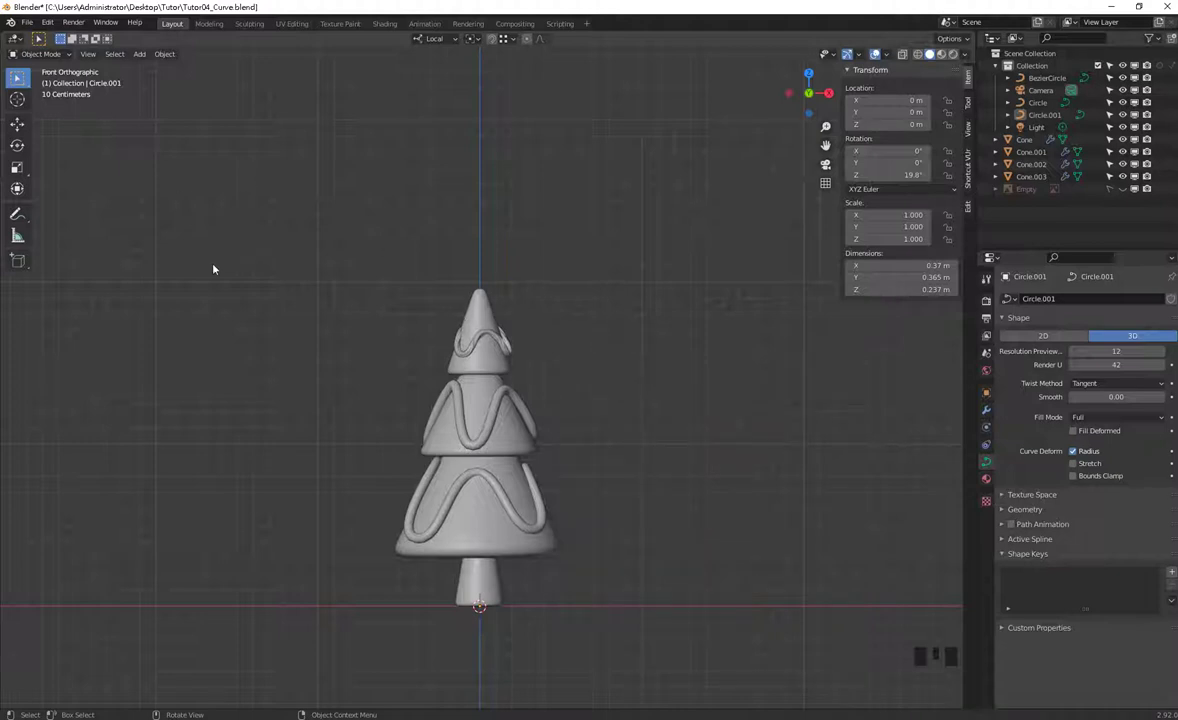
{"action": "left_click_drag", "start_coordinate": [19, 80], "coordinate": [136, 131]}
{"action": "left_click", "coordinate": [659, 364]}
- Add a Round Cube at the scene centre with its default 2 m size and 0.20 radius
{"action": "key", "text": "shift+a"}
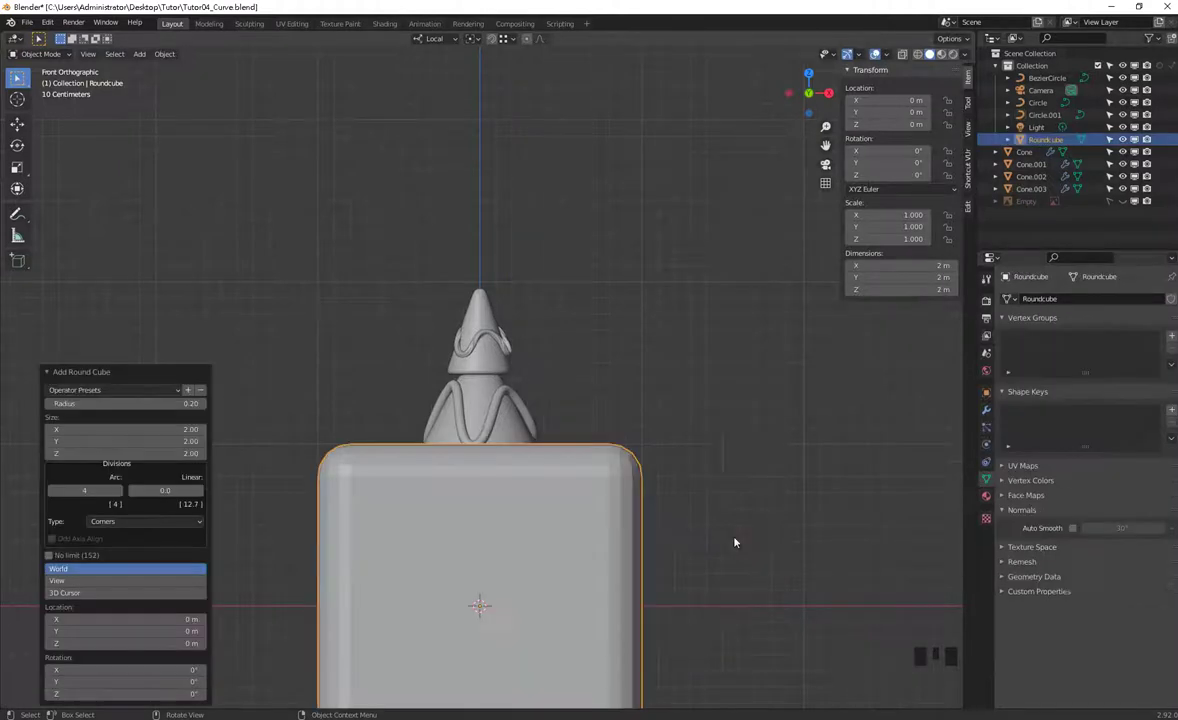
{"action": "scroll", "scroll_direction": "down", "scroll_amount": 3}
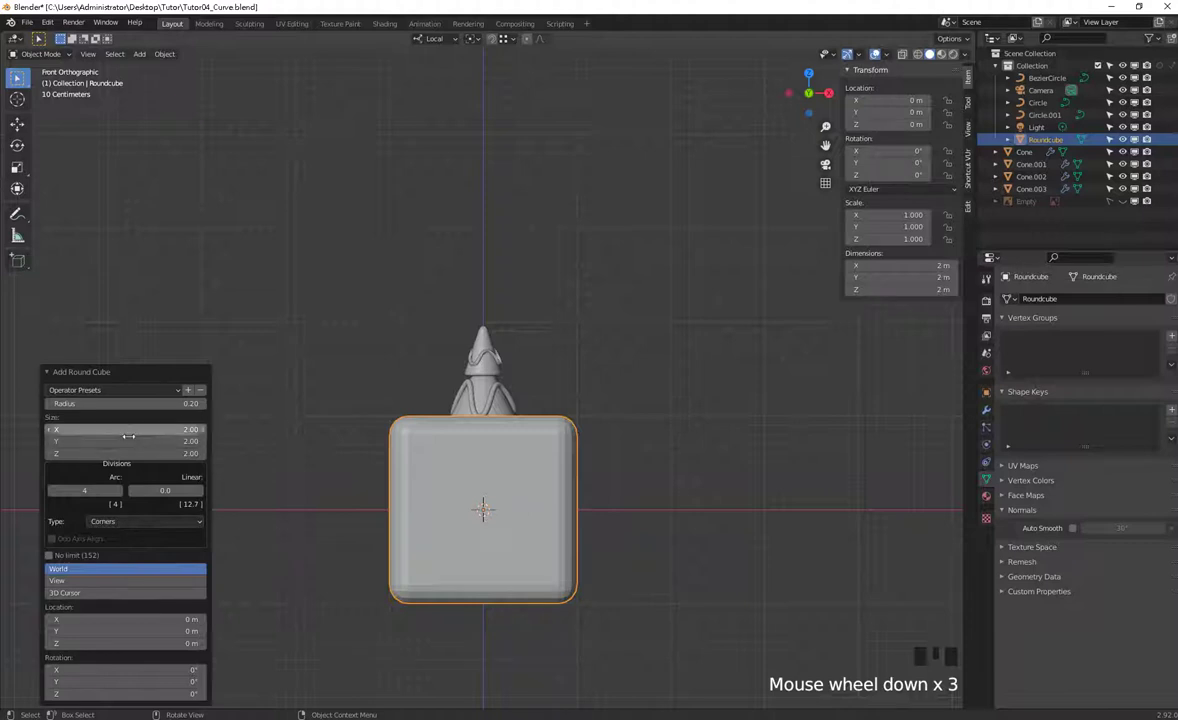
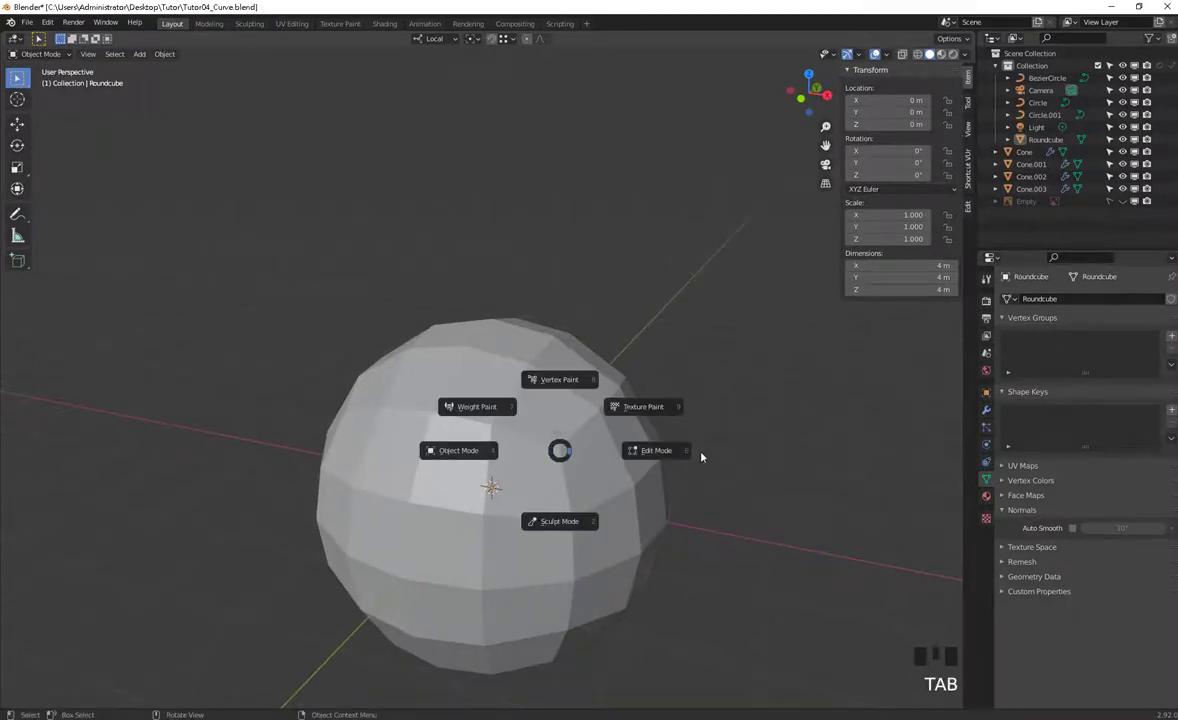
- Shrink the round cube's mesh in Edit Mode to about 0.19 m, then return to Object Mode
{"action": "left_click", "coordinate": [519, 501]}
{"action": "key", "text": "g"}
{"action": "key", "text": "ctrl+z"}
{"action": "key", "text": "Tab"}
{"action": "key", "text": "s"}
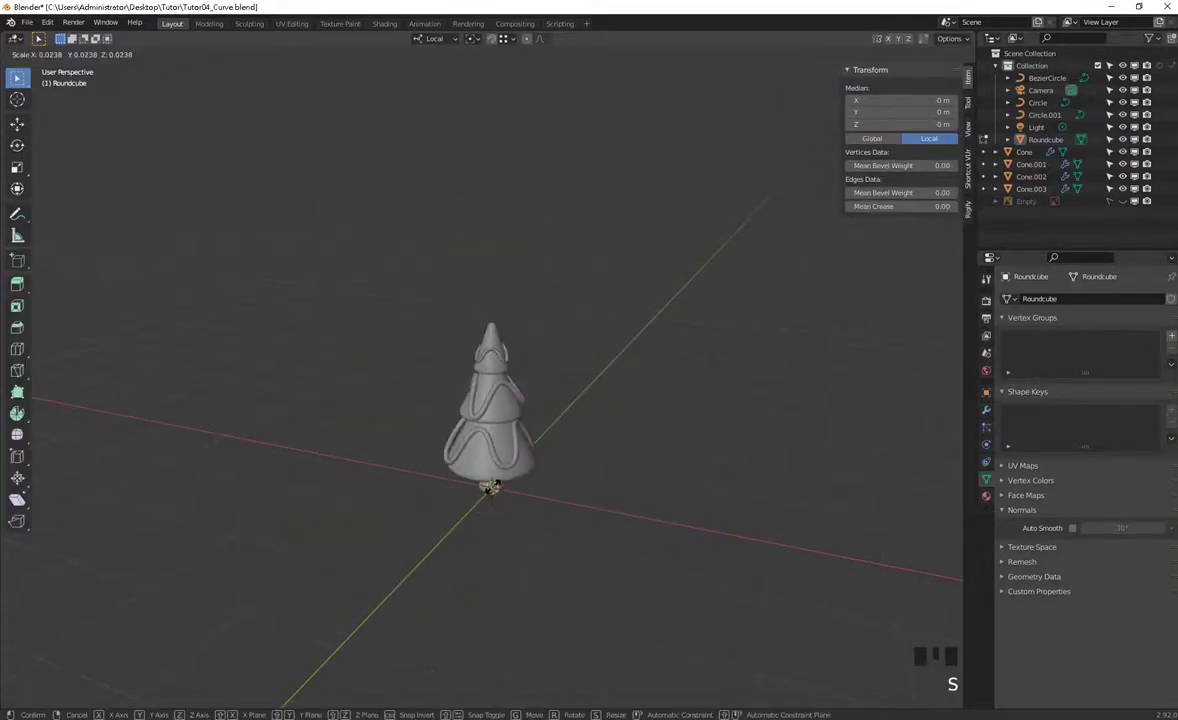
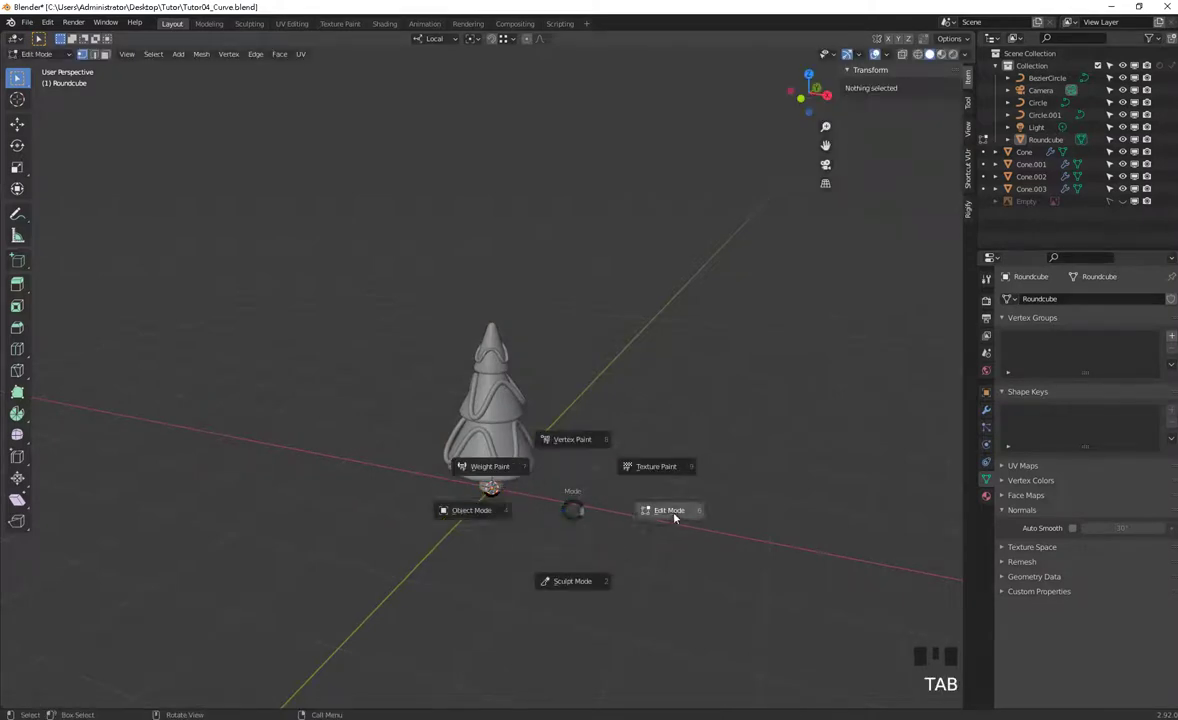
{"action": "key", "text": "KP_Divide"}
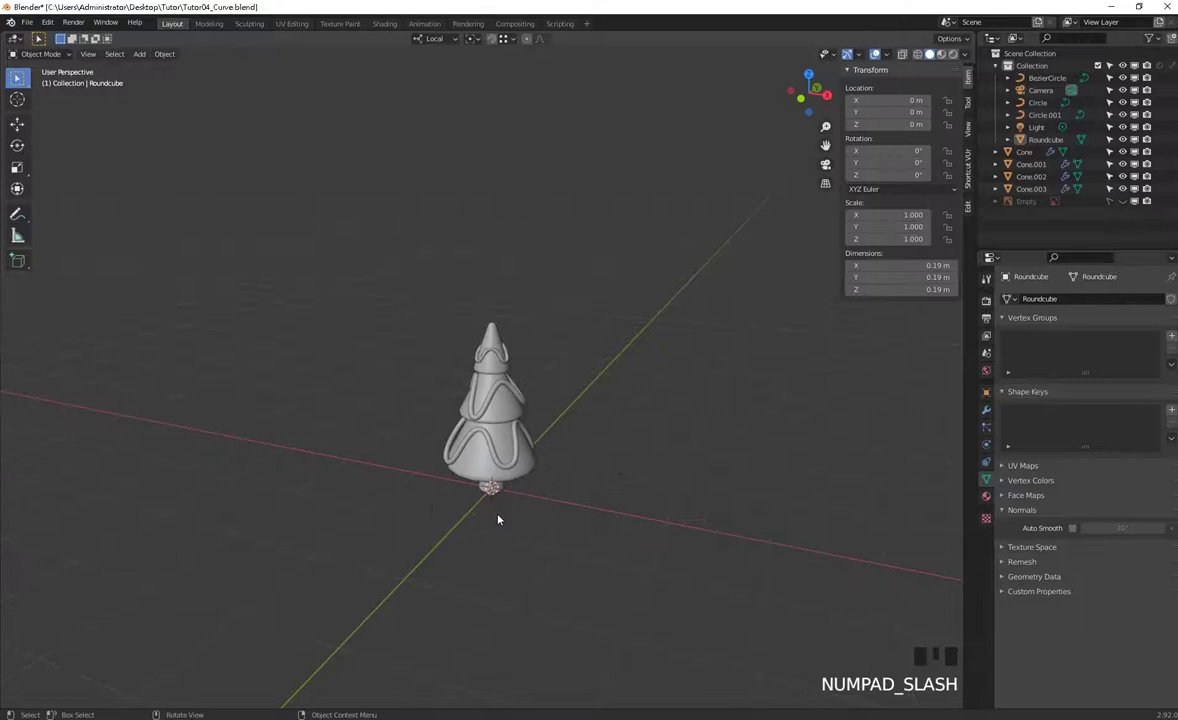
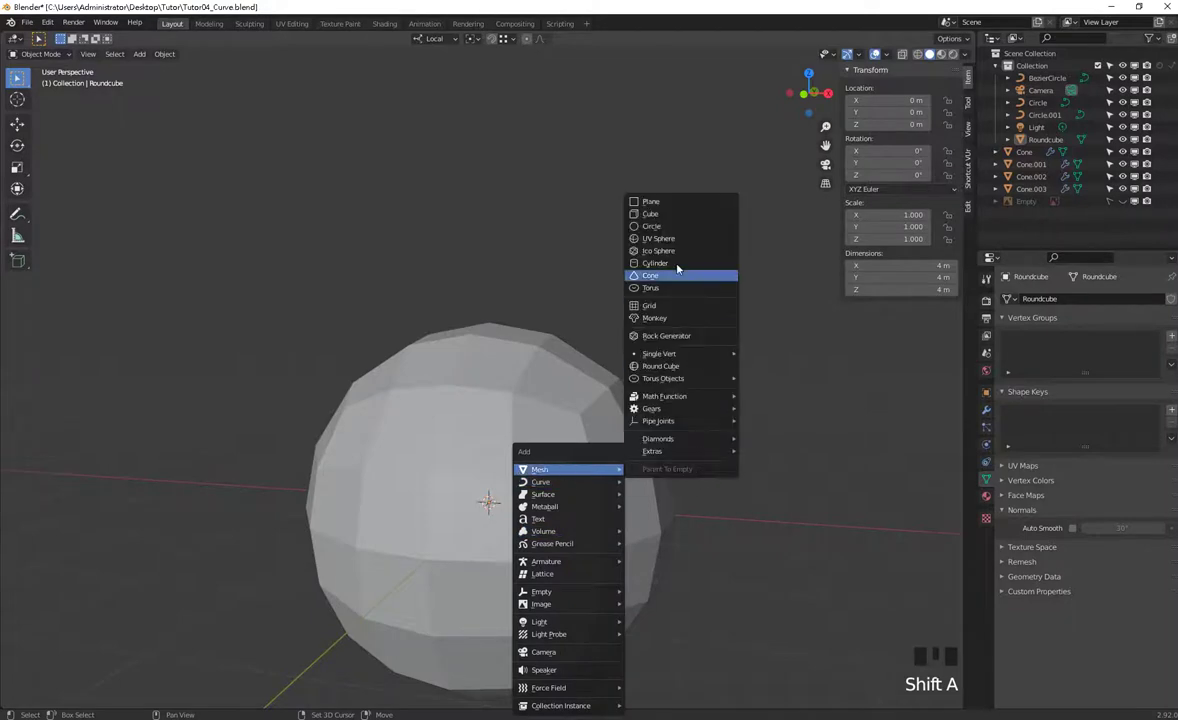
- Add a UV sphere and move it beside the round-cube sphere
{"action": "key", "text": "g"}
{"action": "left_click_drag", "start_coordinate": [755, 550], "coordinate": [681, 395]}
{"action": "scroll", "scroll_direction": "up", "scroll_amount": 3}
{"action": "left_click_drag", "start_coordinate": [704, 438], "coordinate": [617, 439]}
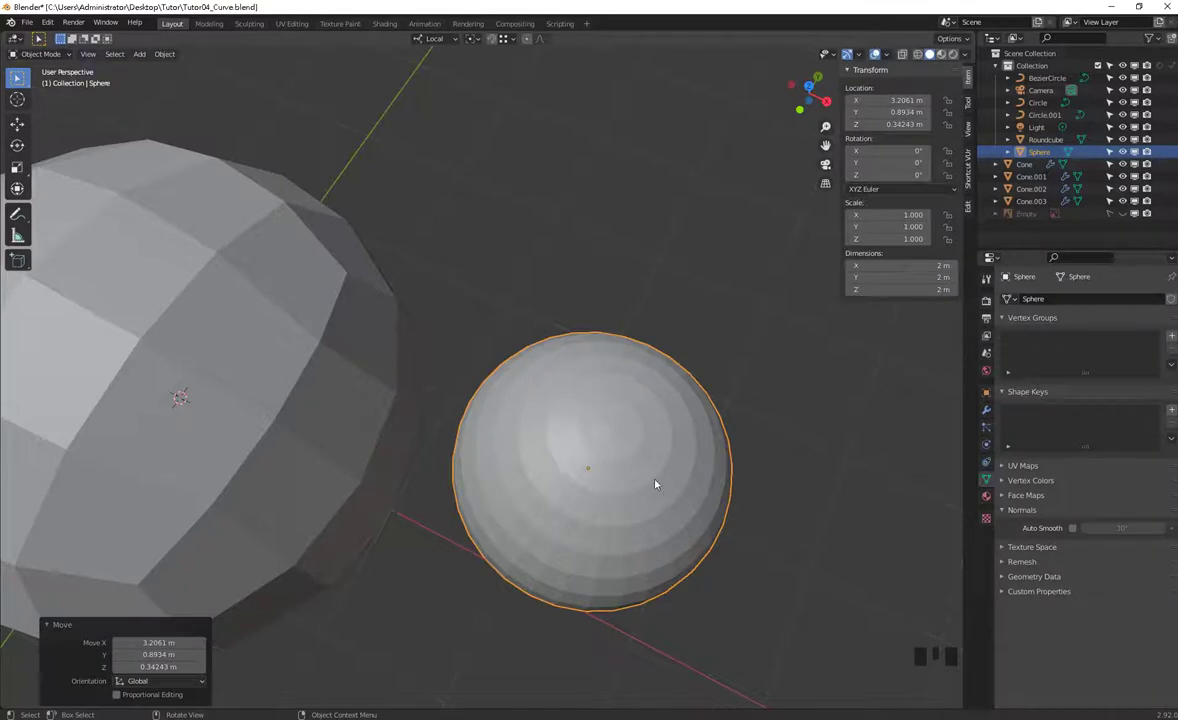
{"action": "scroll", "scroll_direction": "down", "scroll_amount": 3}
- Orbit around both spheres and select the round-cube sphere, restored to its 4 m faceted size
{"action": "left_click_drag", "start_coordinate": [289, 475], "coordinate": [412, 456]}
{"action": "left_click", "coordinate": [412, 456]}
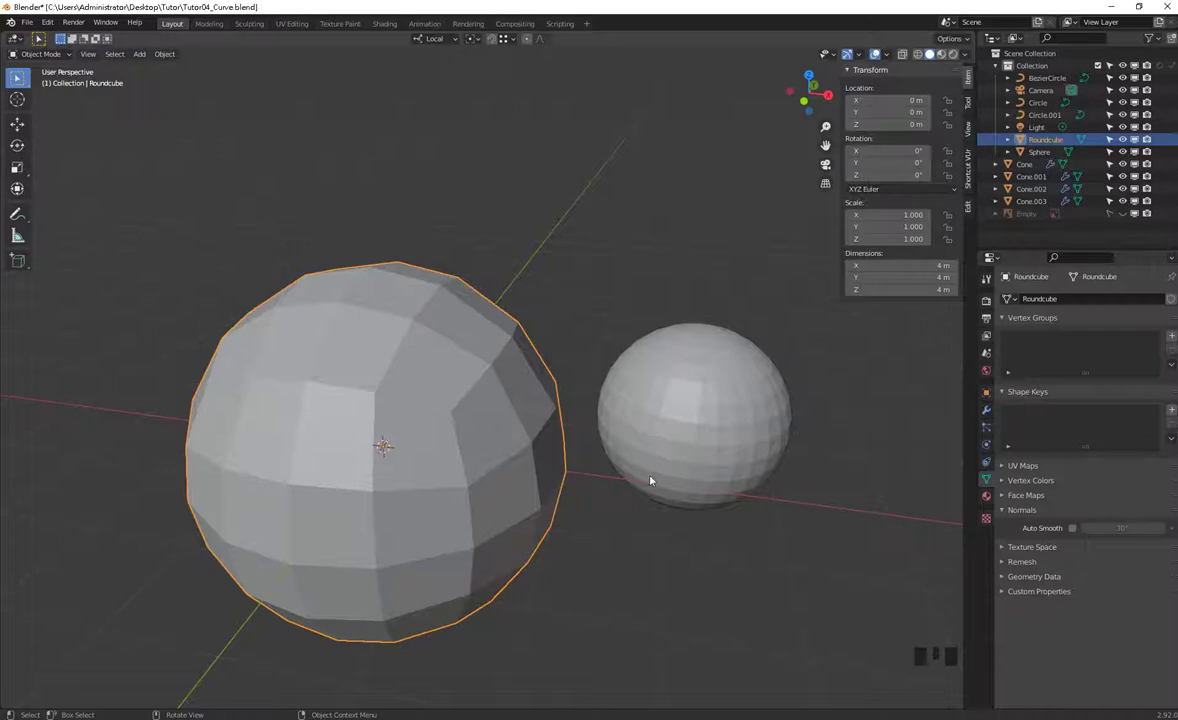
{"action": "left_click", "coordinate": [449, 502]}
{"action": "scroll", "scroll_direction": "down", "scroll_amount": 3}
{"action": "left_click_drag", "start_coordinate": [605, 425], "coordinate": [419, 443]}
{"action": "left_click", "coordinate": [419, 443]}
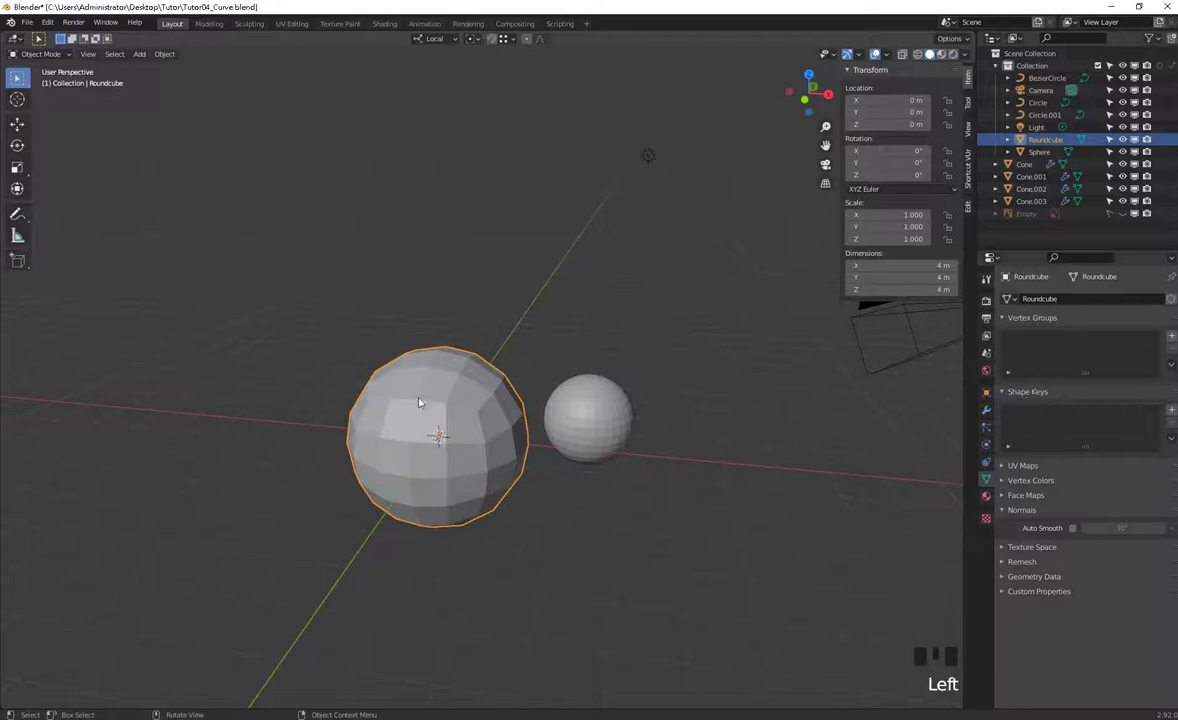
{"action": "left_click", "coordinate": [616, 535]}
- Add a cube and move it beside the two spheres
{"action": "key", "text": "Tab"}
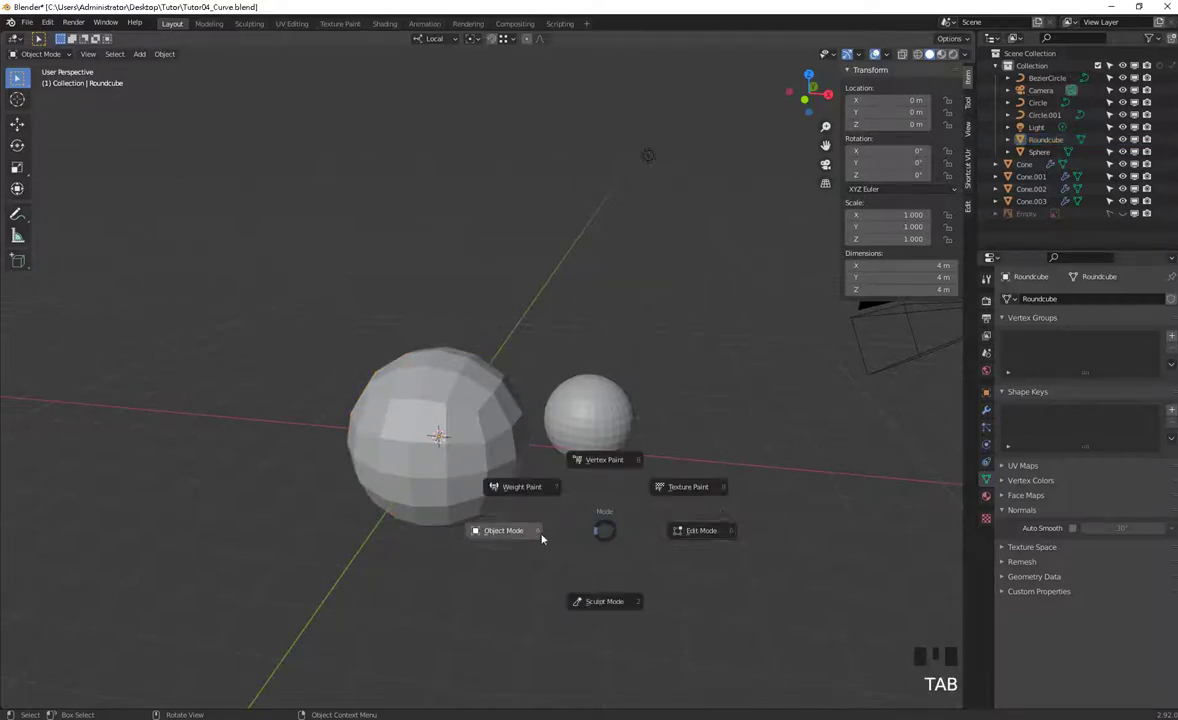
{"action": "key", "text": "shift+a"}
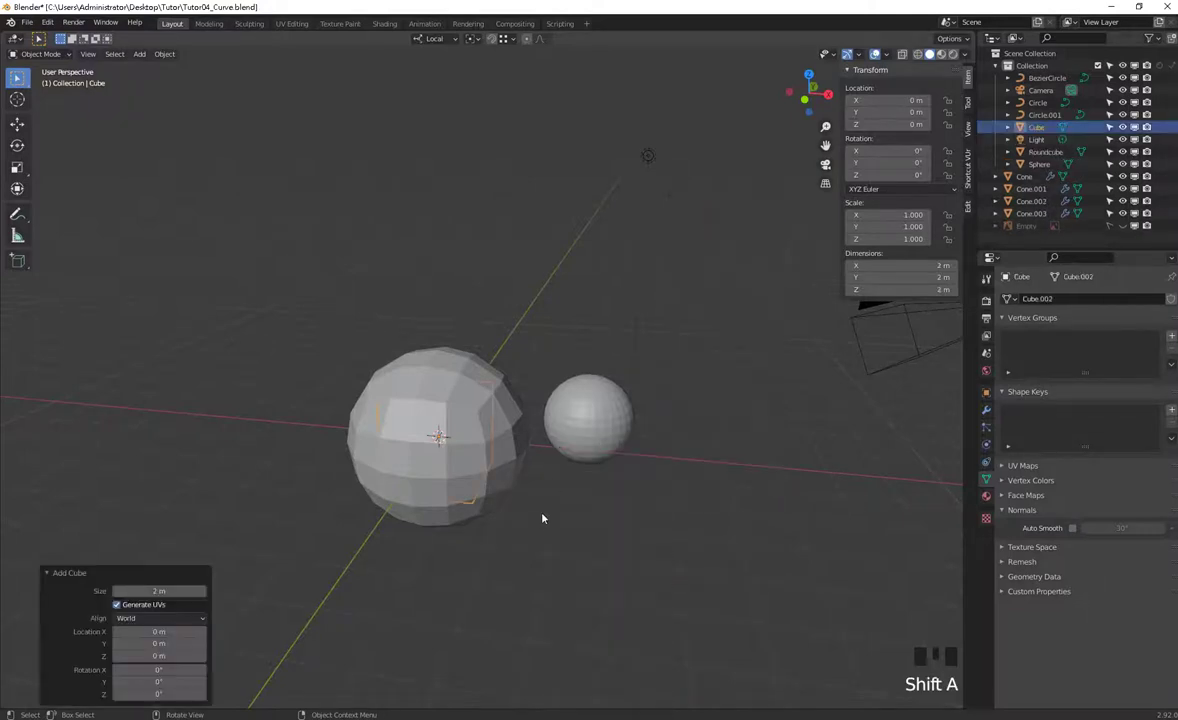
{"action": "key", "text": "g"}
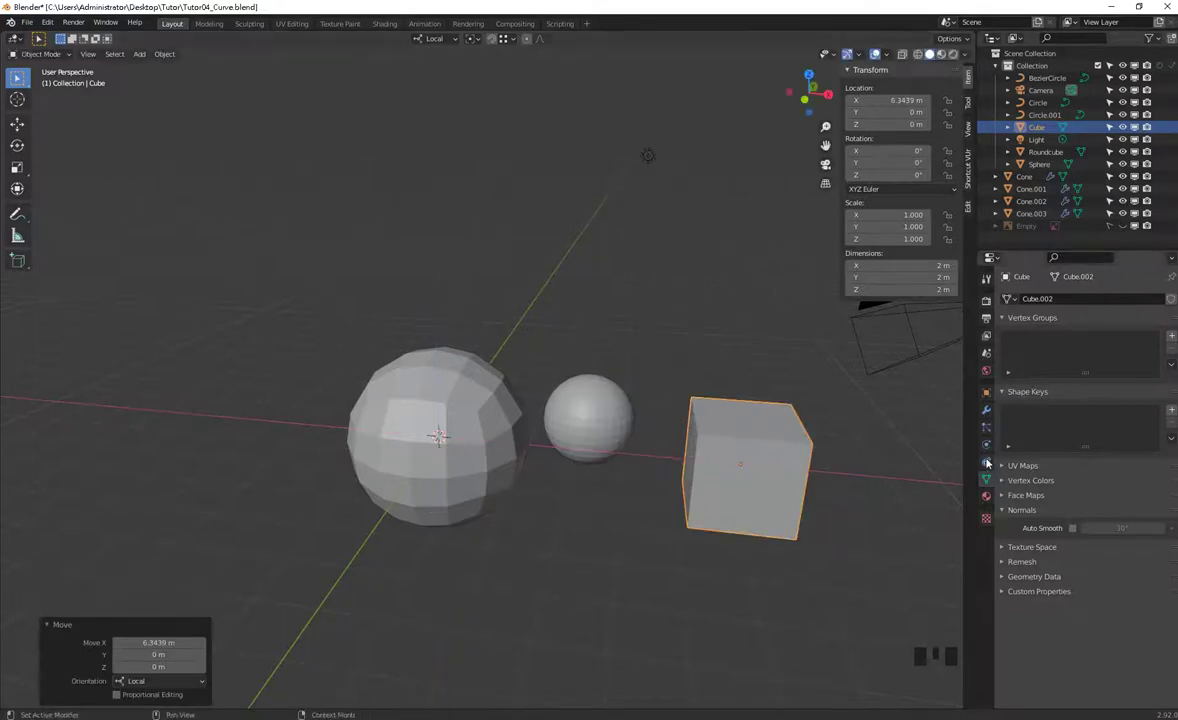
- Add a Subdivision modifier to the cube and apply it, leaving a 1.68 m faceted ball
{"action": "left_click", "coordinate": [991, 408]}
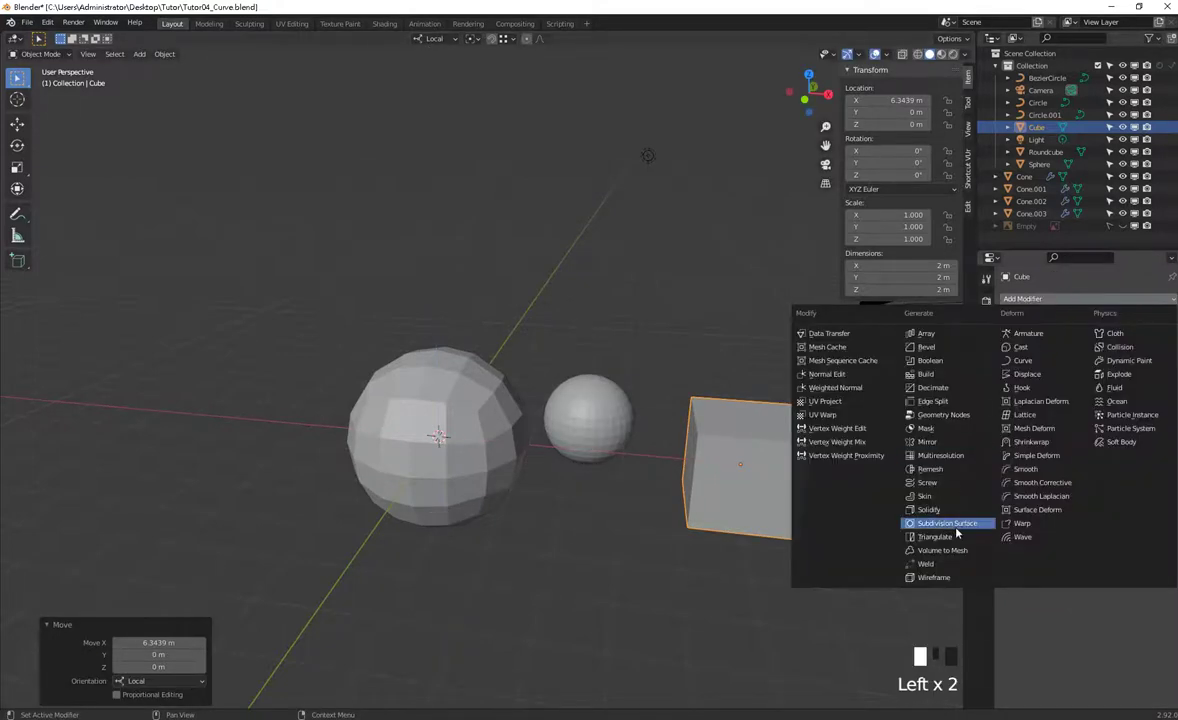
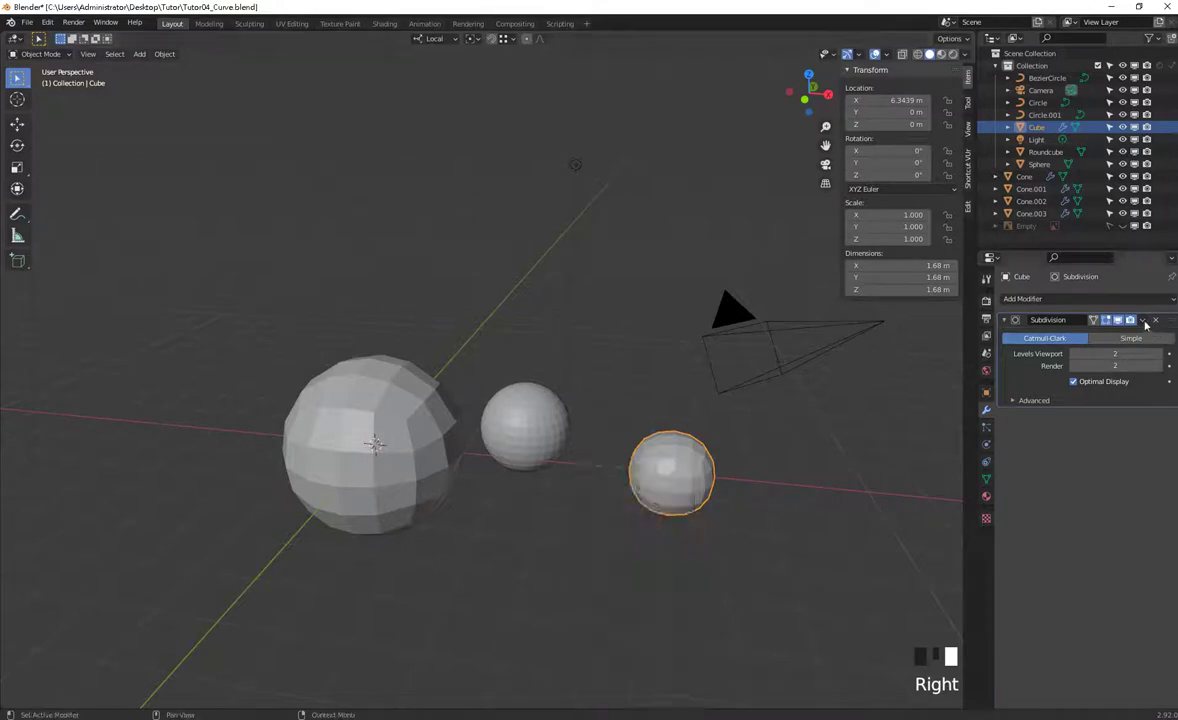
{"action": "left_click_drag", "start_coordinate": [1147, 322], "coordinate": [799, 517]}
{"action": "middle_click", "coordinate": [799, 517]}
{"action": "key", "text": "KP_1"}
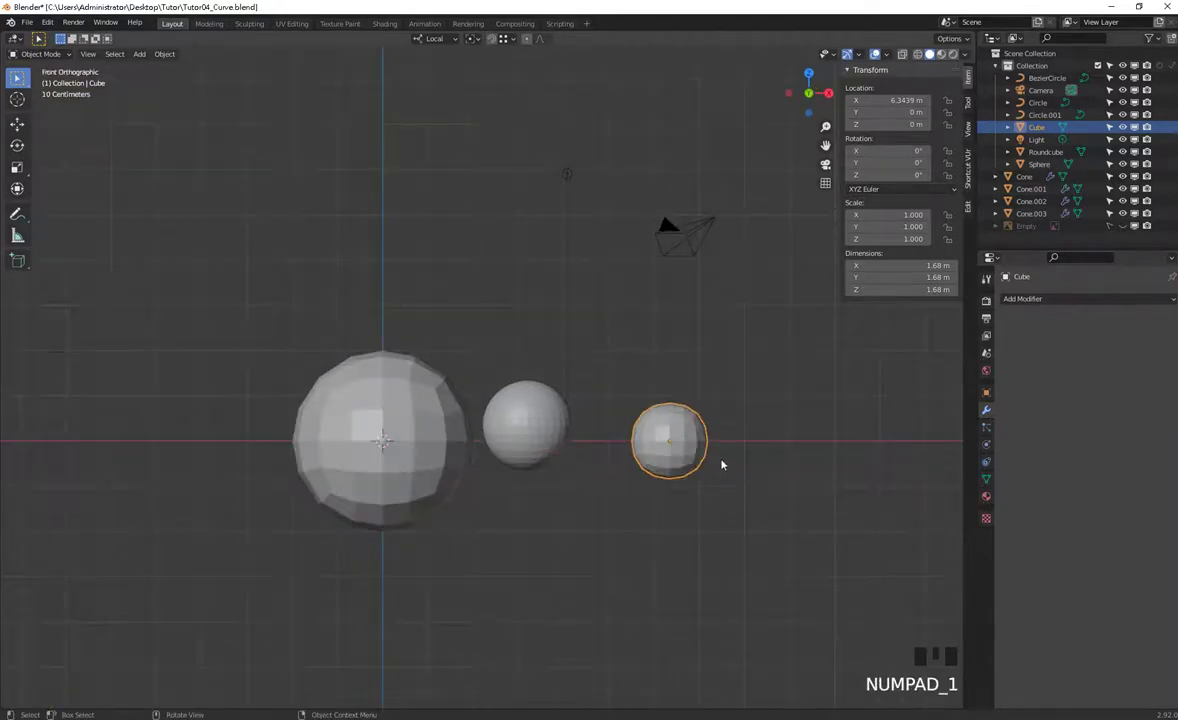
{"action": "left_click_drag", "start_coordinate": [744, 456], "coordinate": [602, 347]}
{"action": "scroll", "scroll_direction": "up", "scroll_amount": 3}
{"action": "left_click_drag", "start_coordinate": [704, 352], "coordinate": [597, 380]}
{"action": "left_click", "coordinate": [597, 380]}
{"action": "key", "text": "r"}
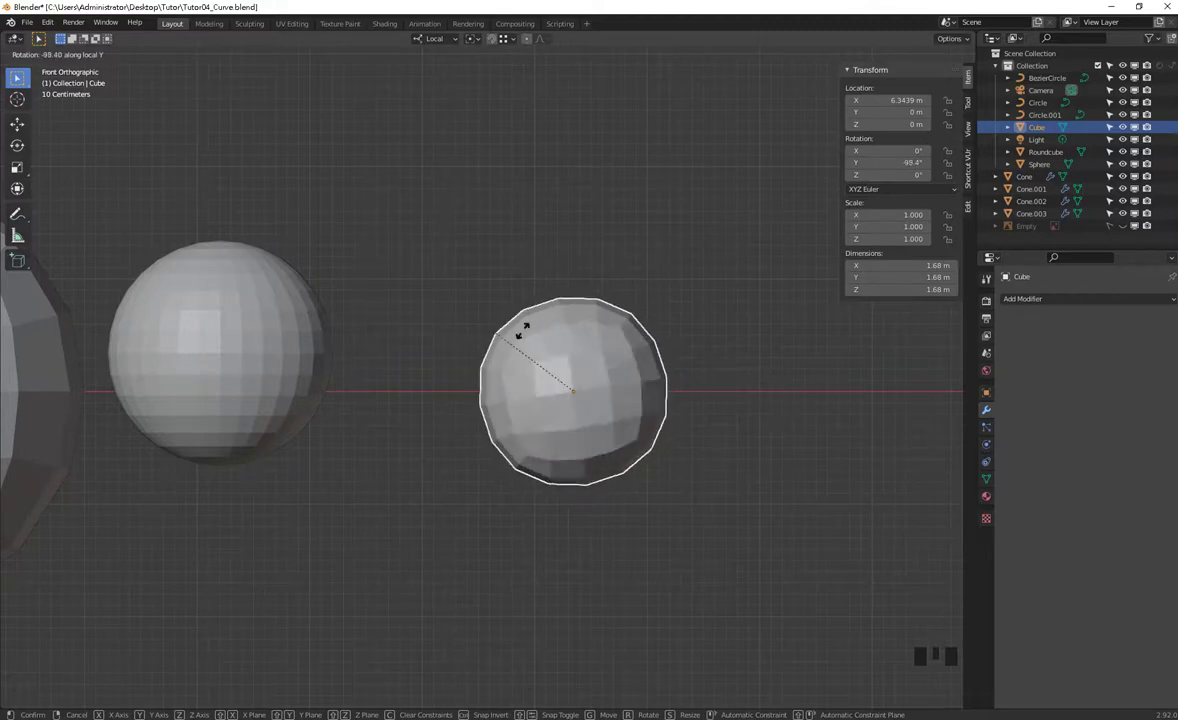
{"action": "key", "text": "ctrl+z"}
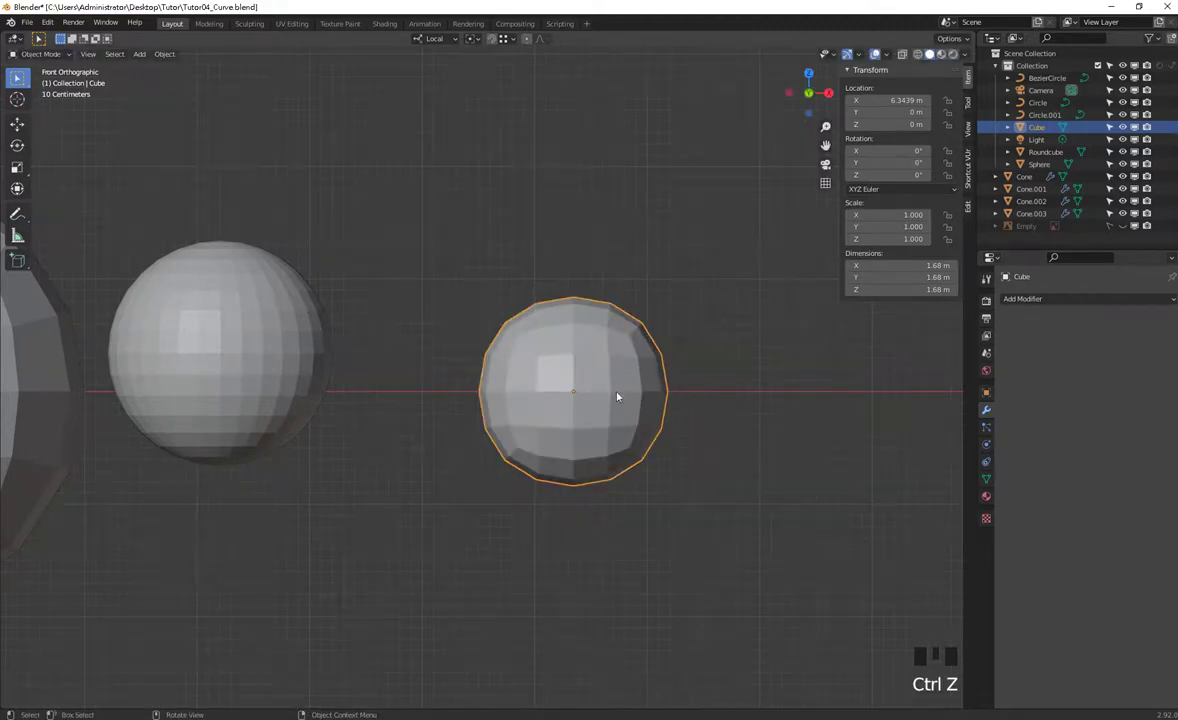
{"action": "scroll", "scroll_direction": "down", "scroll_amount": 3}
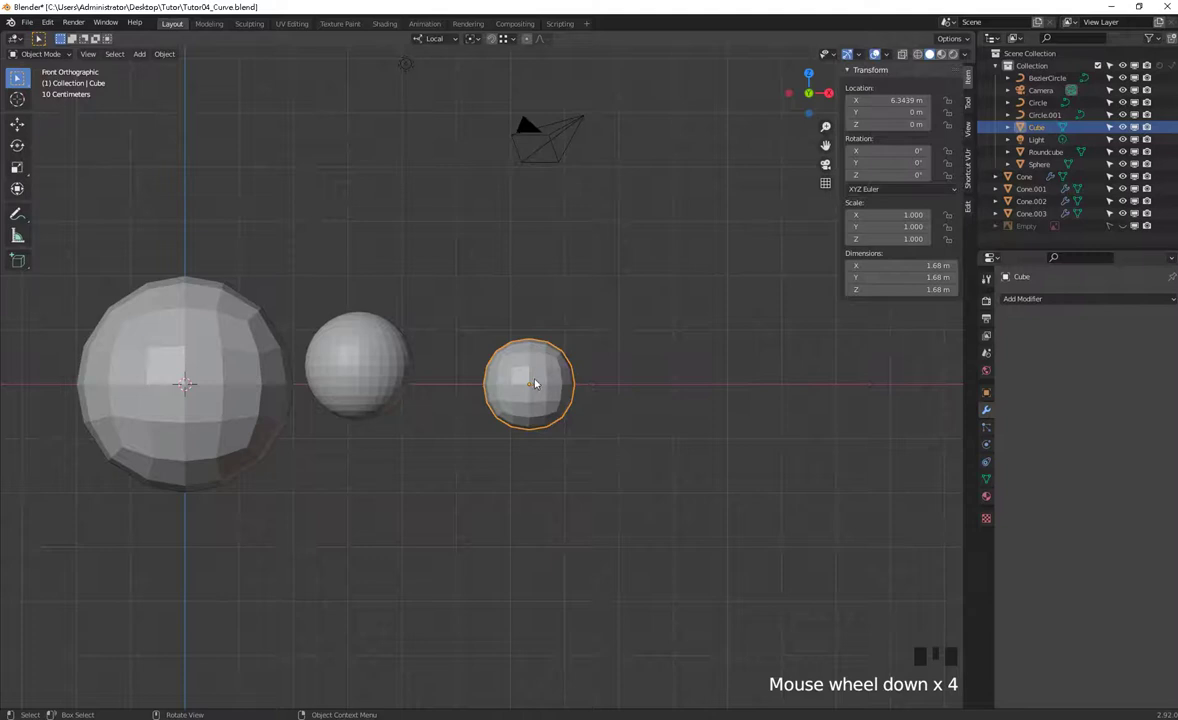
{"action": "left_click", "coordinate": [179, 314]}
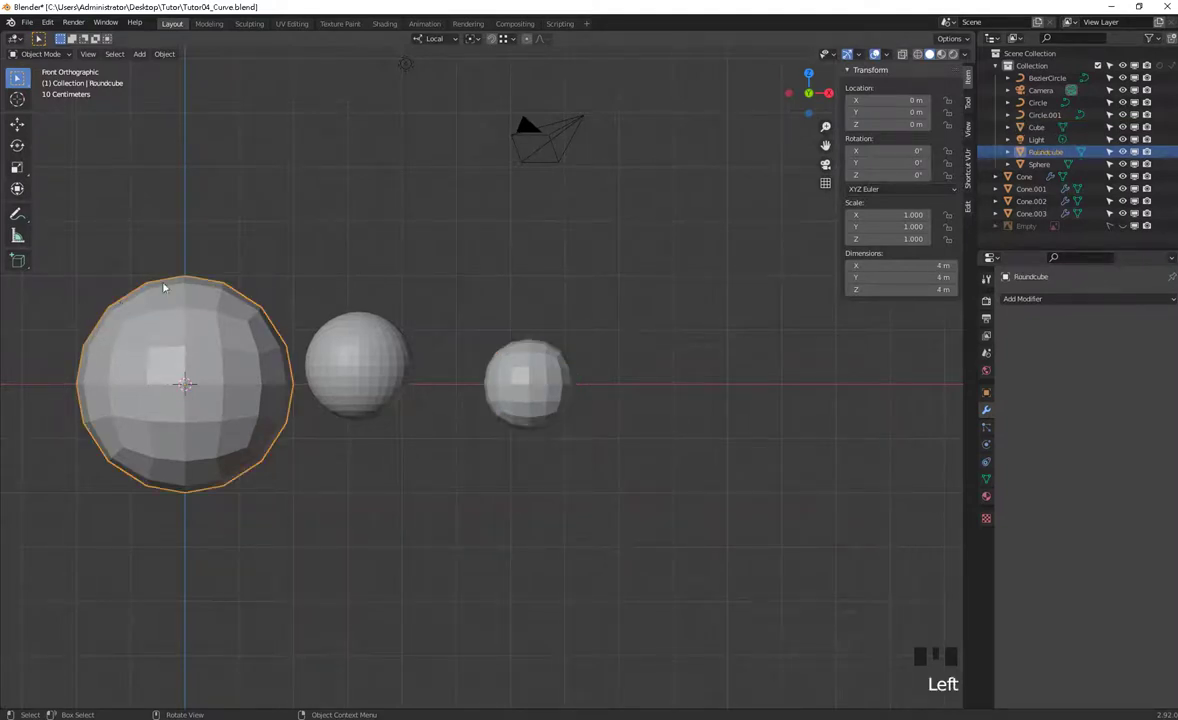
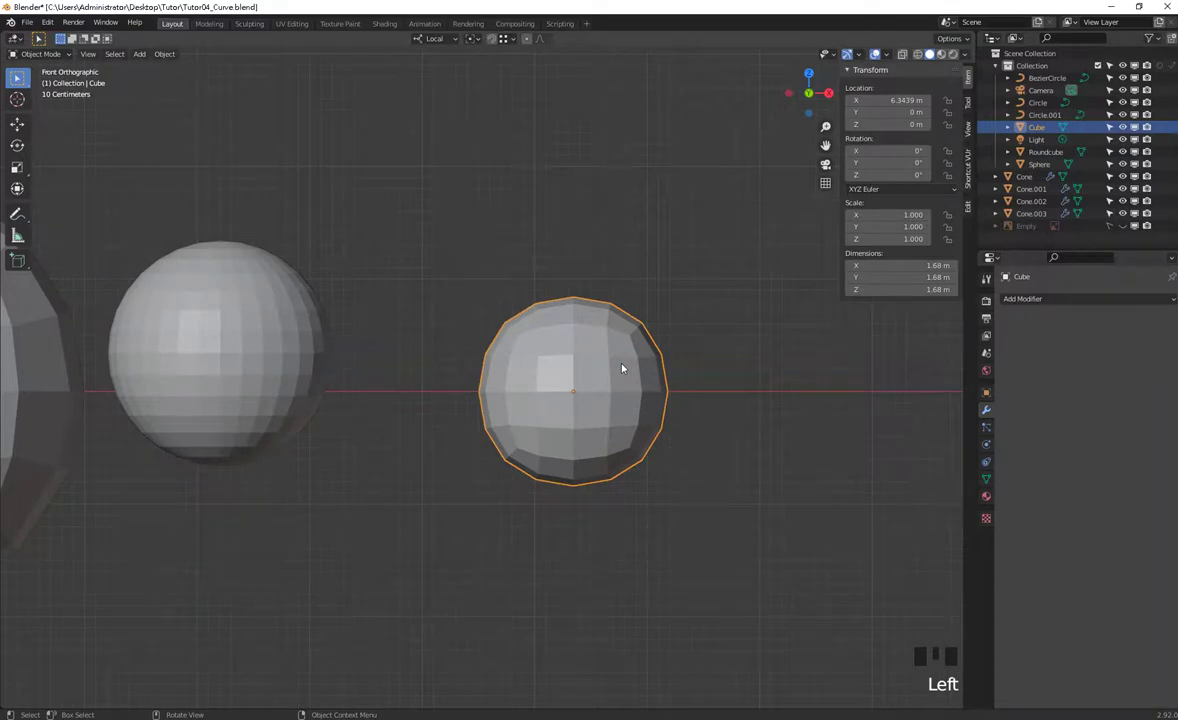
- Select all the cube's vertices in Edit Mode and run To Sphere up to about 0.67
{"action": "key", "text": "Tab"}
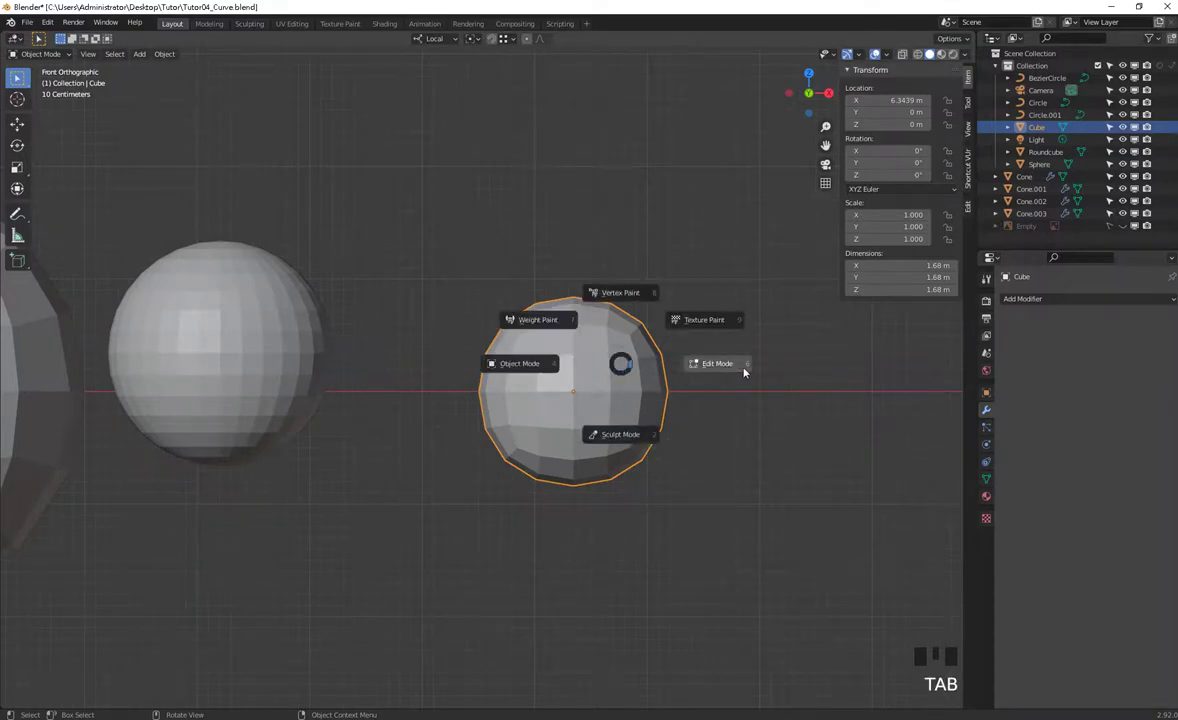
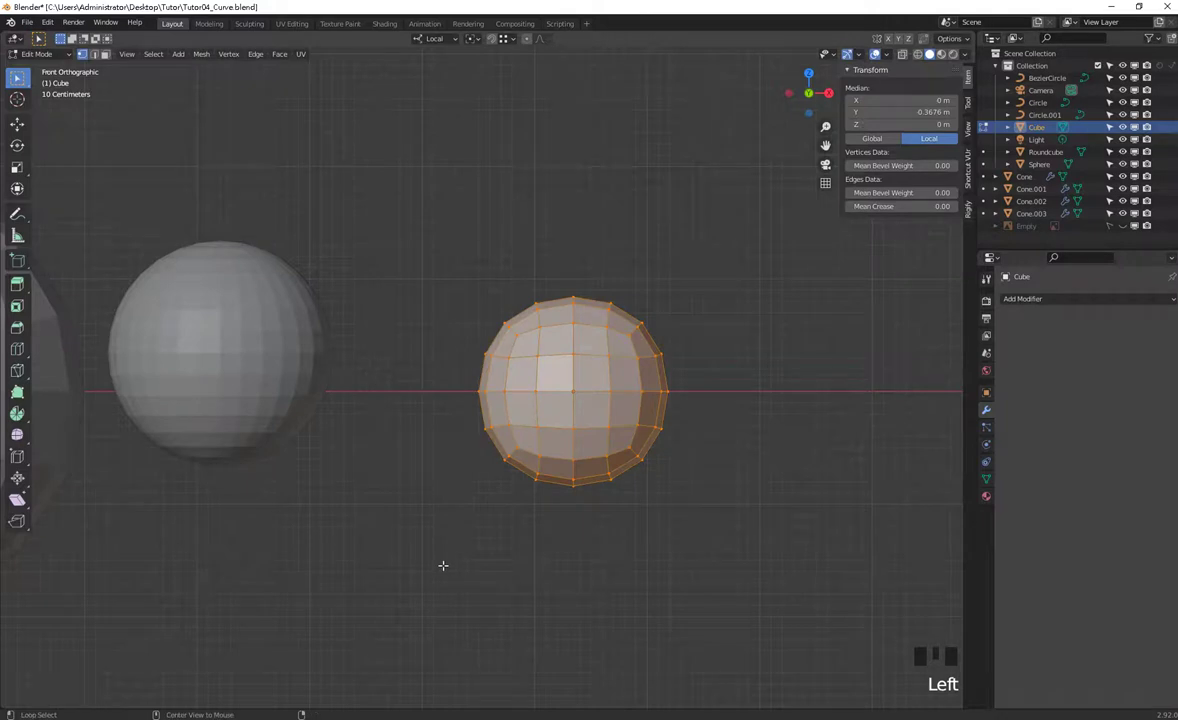
{"action": "key", "text": "shift+alt+s"}
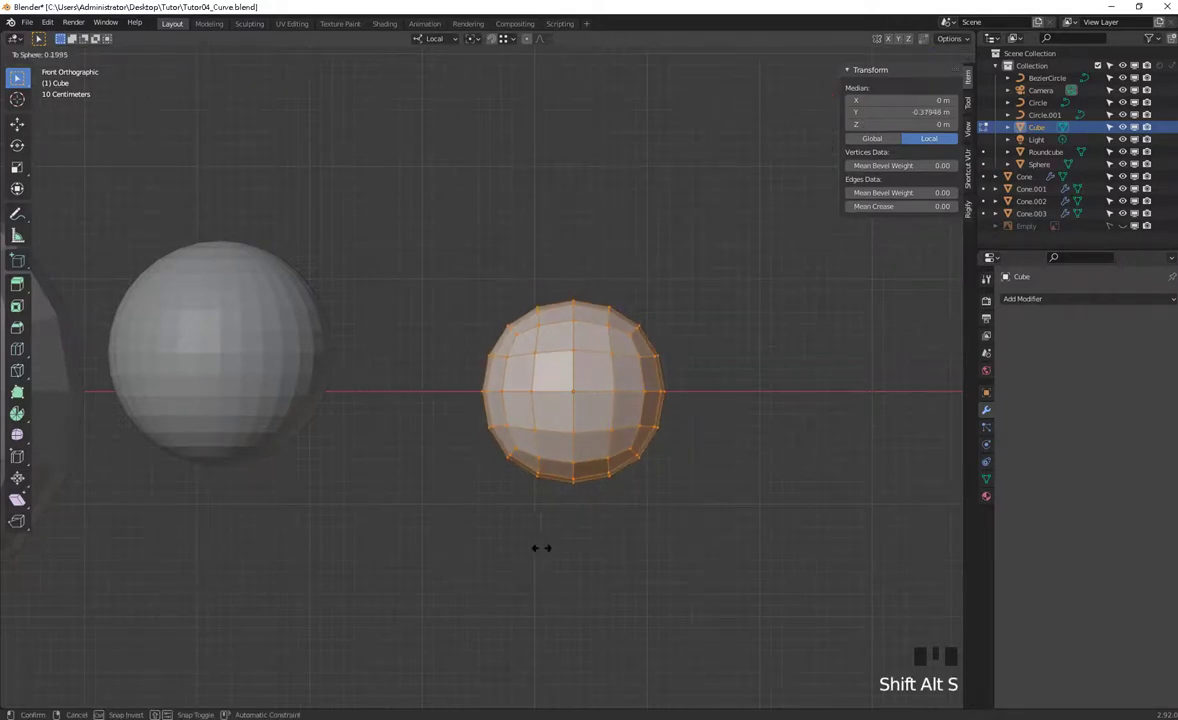
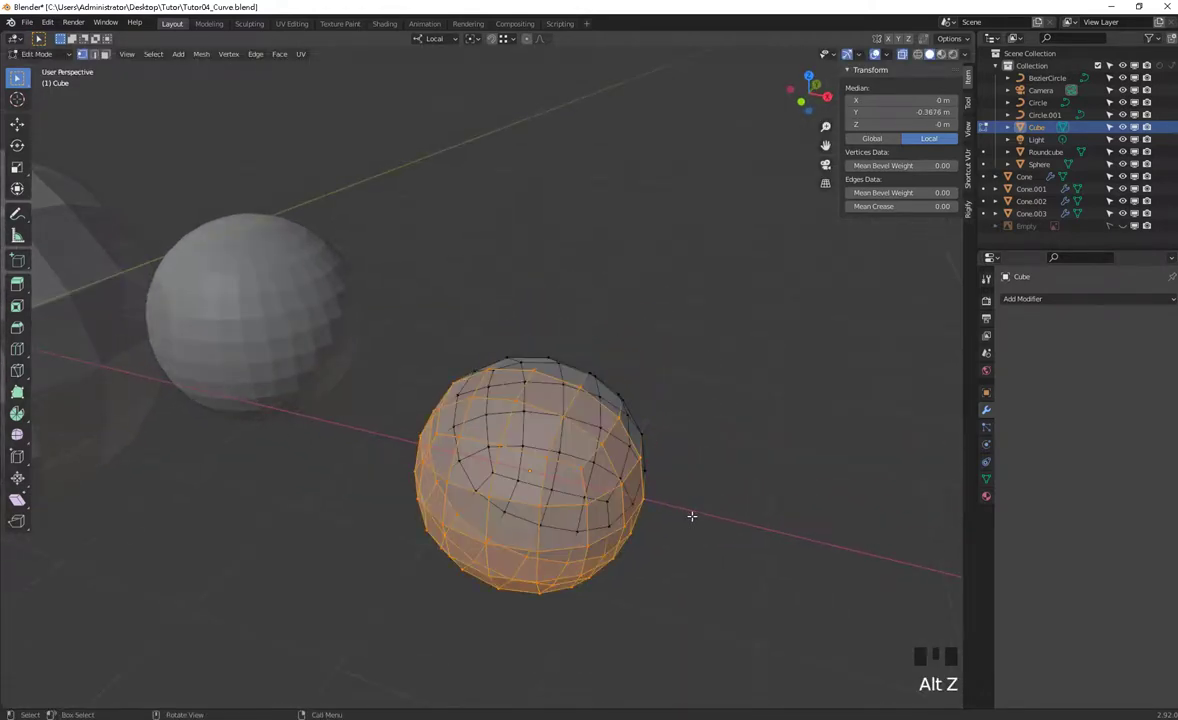
{"action": "key", "text": "a"}
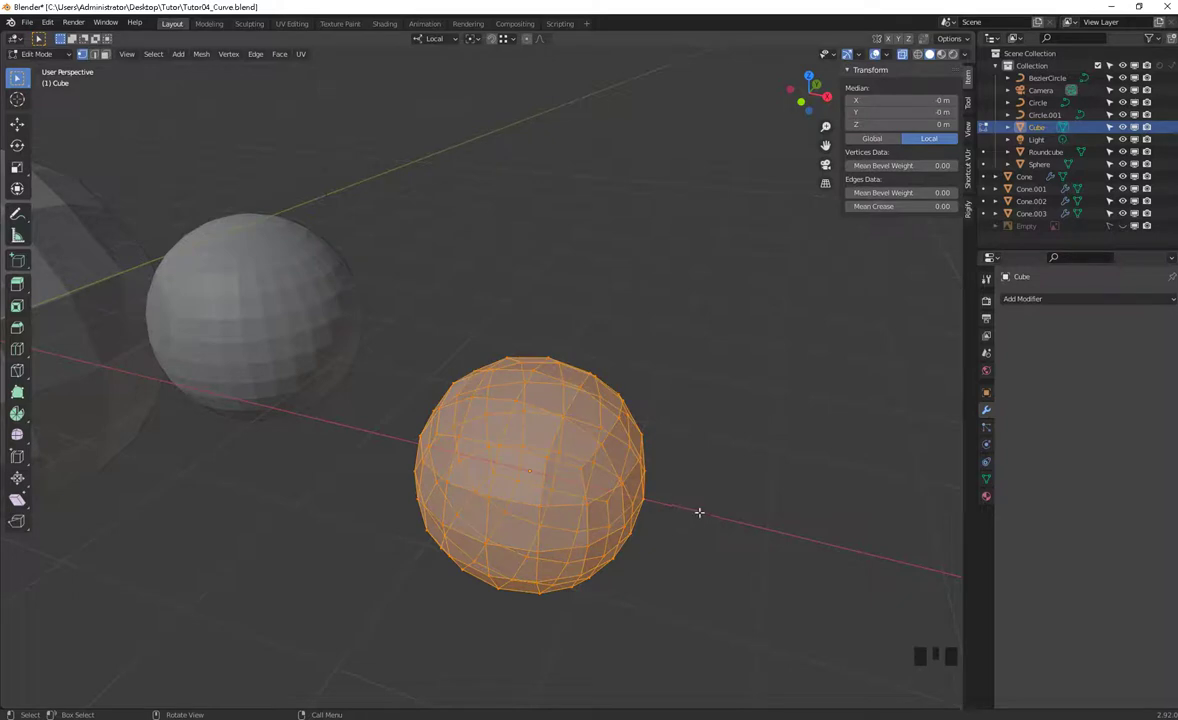
{"action": "key", "text": "shift+alt+s"}
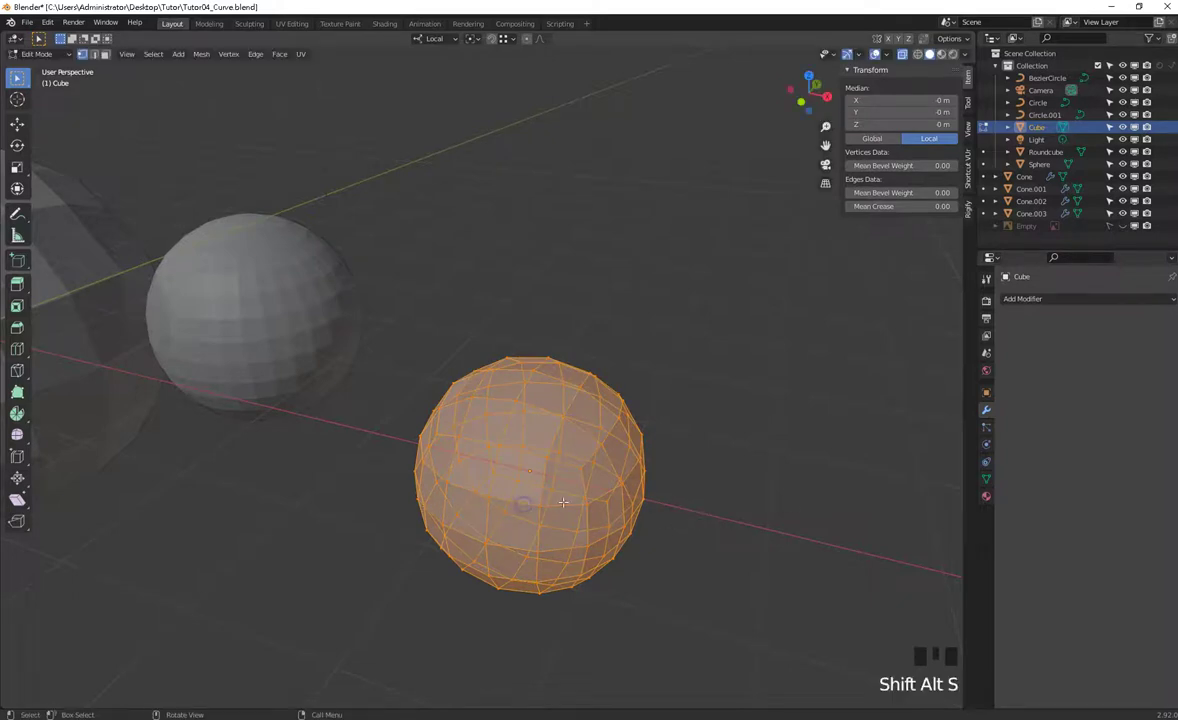
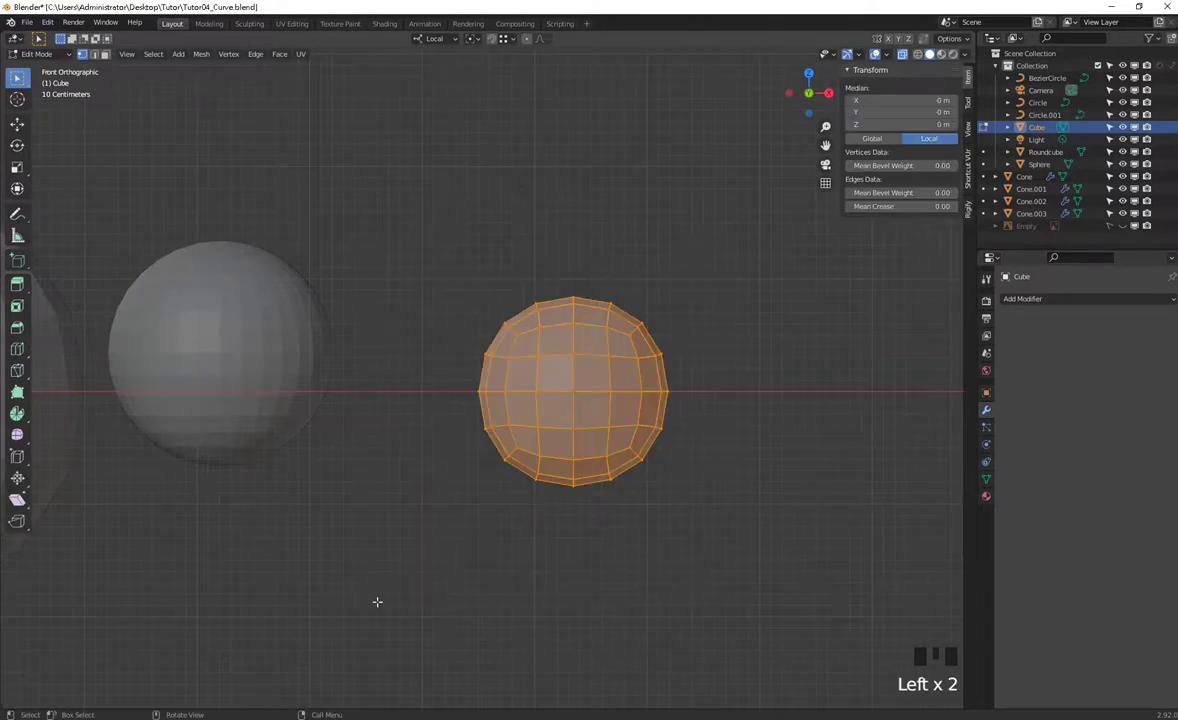
{"action": "key", "text": "shift+alt+s"}
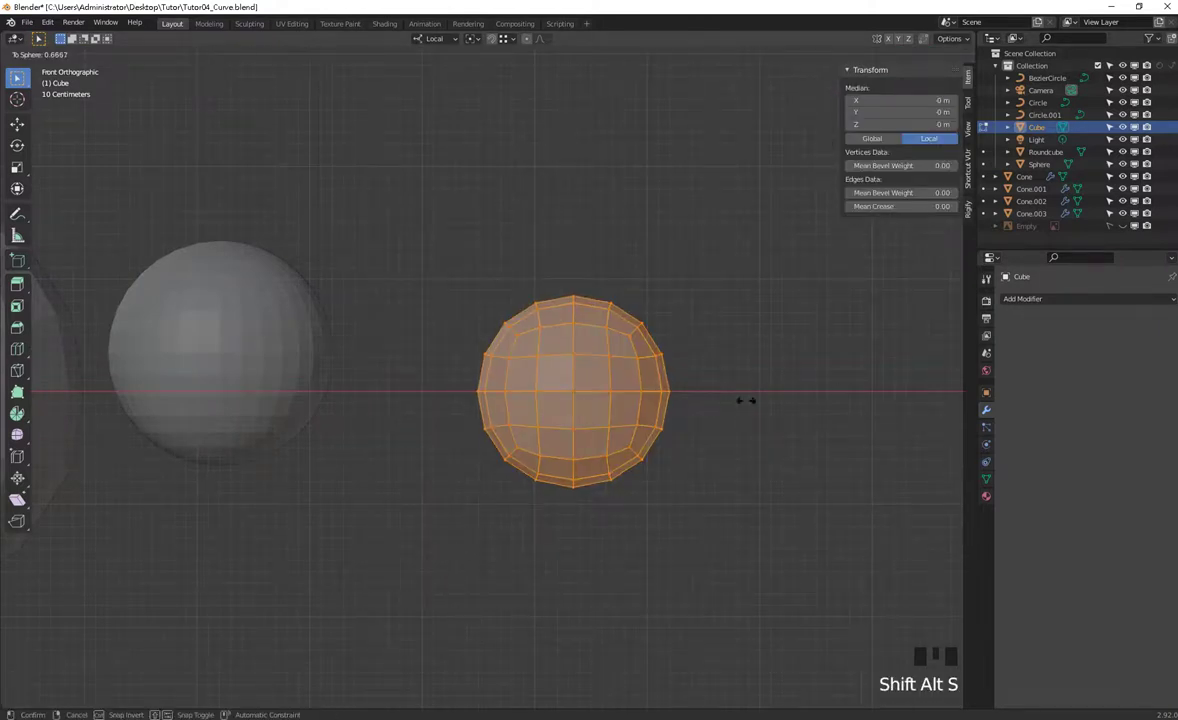
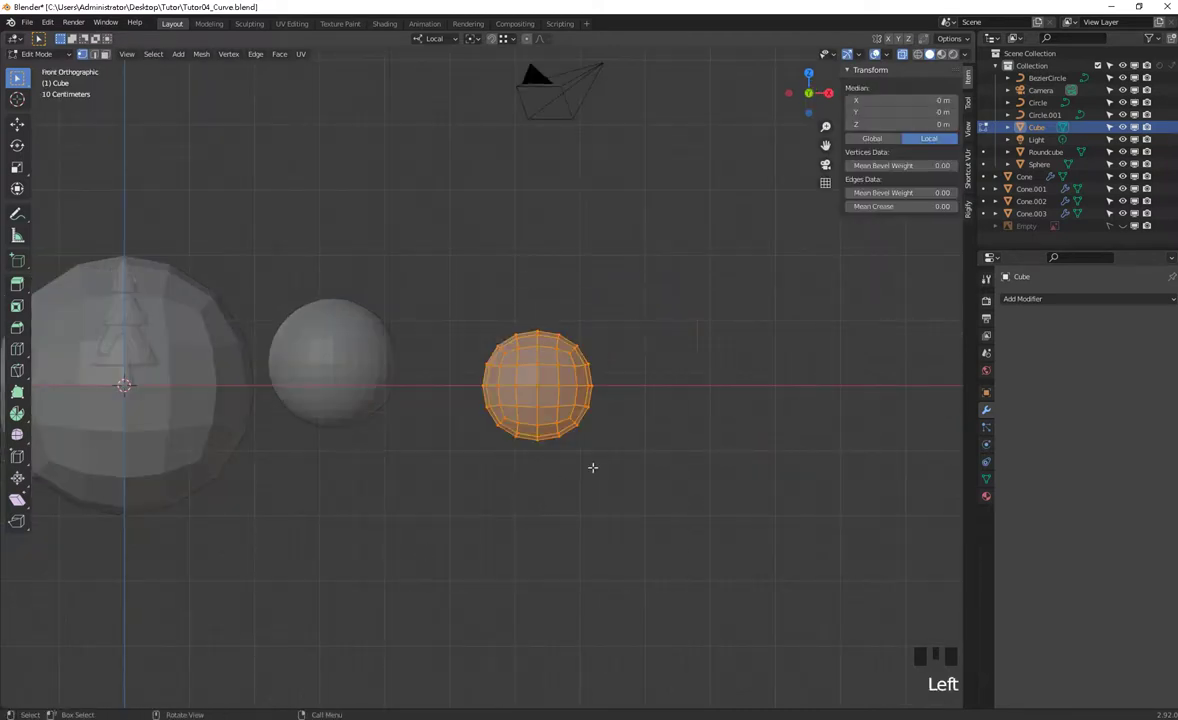
{"action": "key", "text": "ctrl+alt+s"}
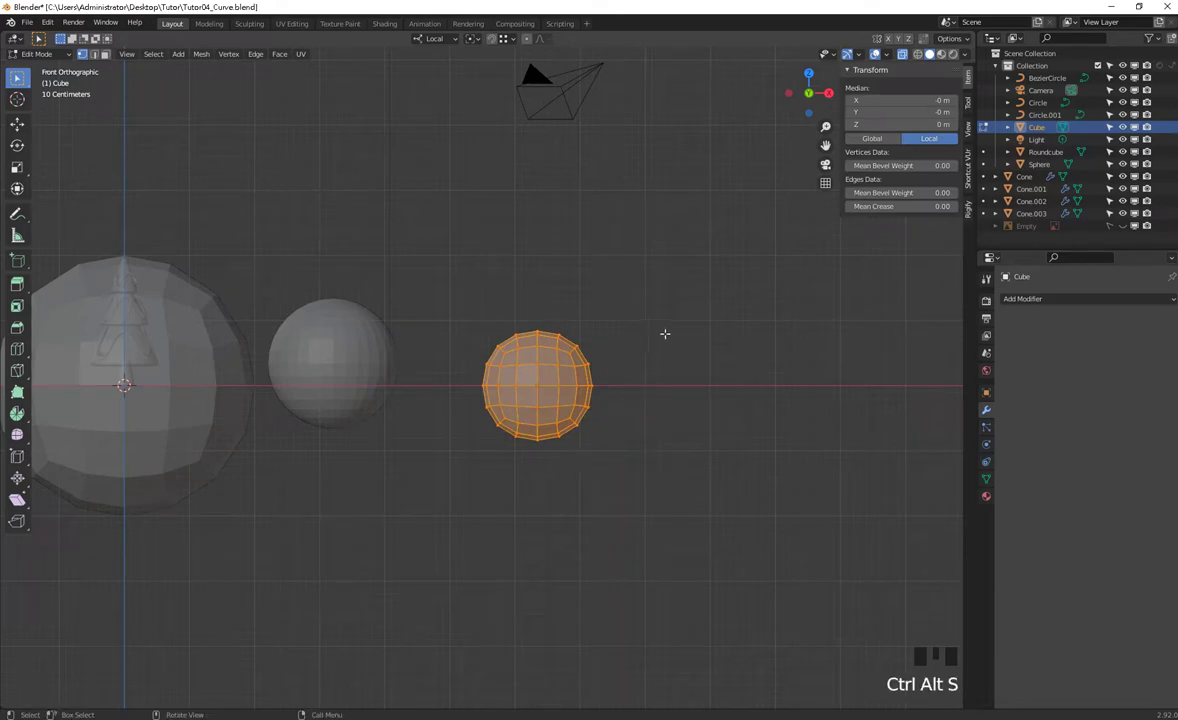
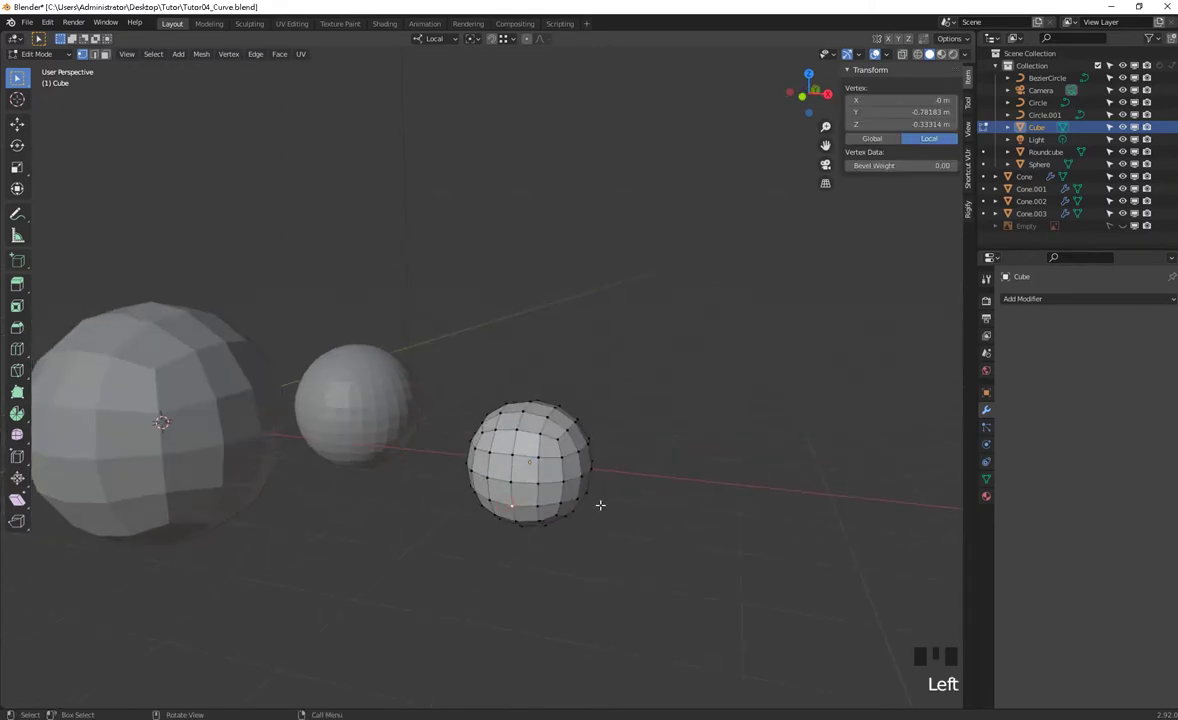
{"action": "key", "text": "alt+z"}
{"action": "key", "text": "alt+z"}
{"action": "key", "text": "alt+z"}
{"action": "key", "text": "alt+z"}
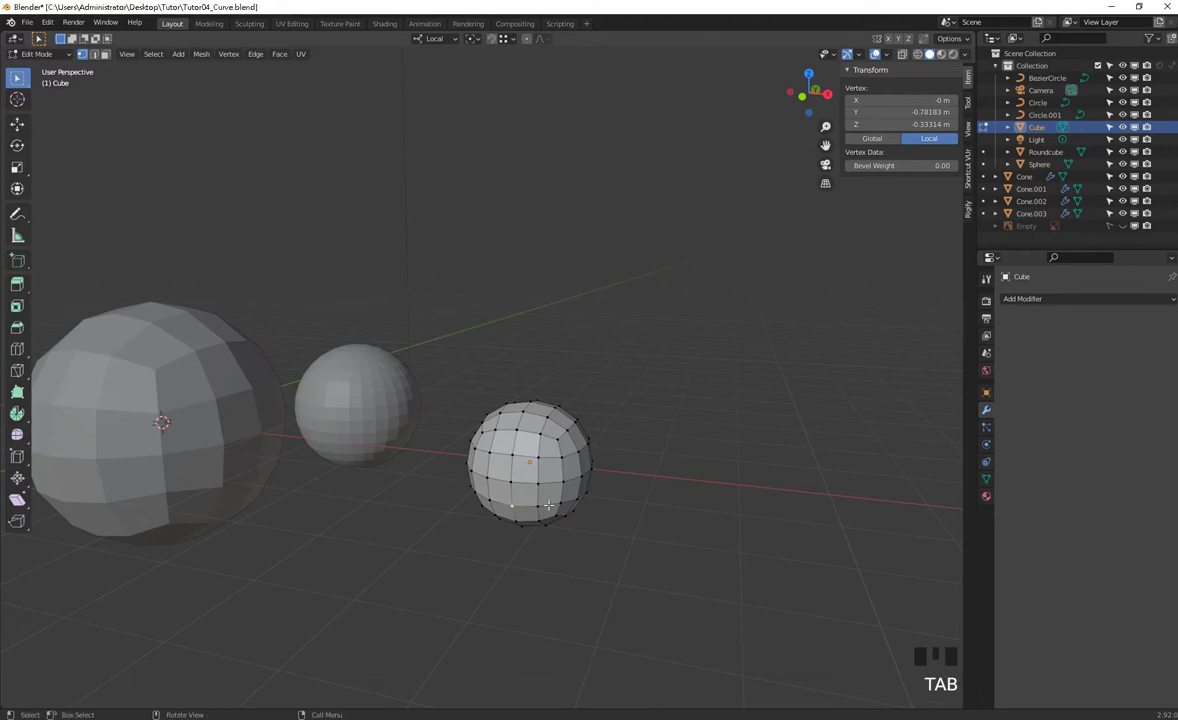